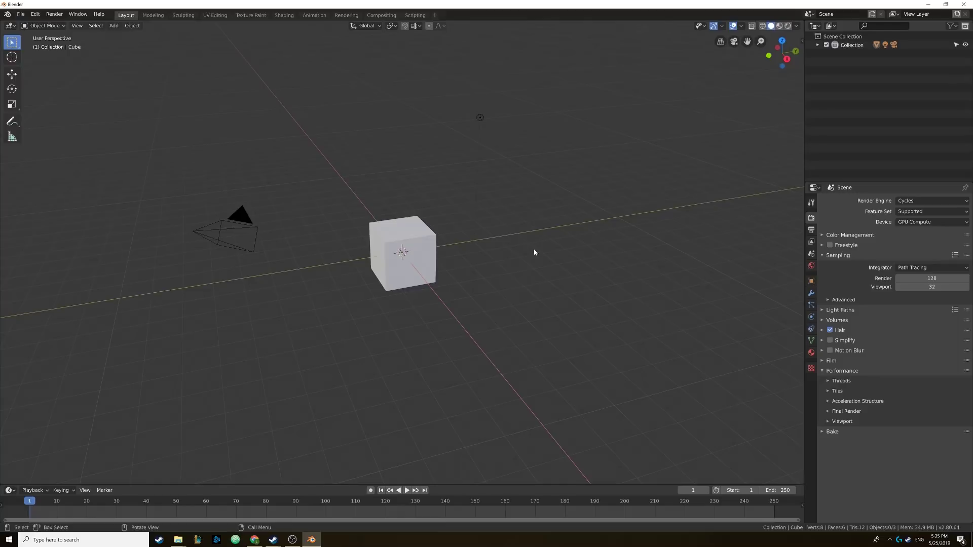
Step: Delete the default camera, light and cube, then add a new mesh cube
key("a")
key("x")
middle_click(457, 258)
middle_click(462, 260)
key("shift+a")
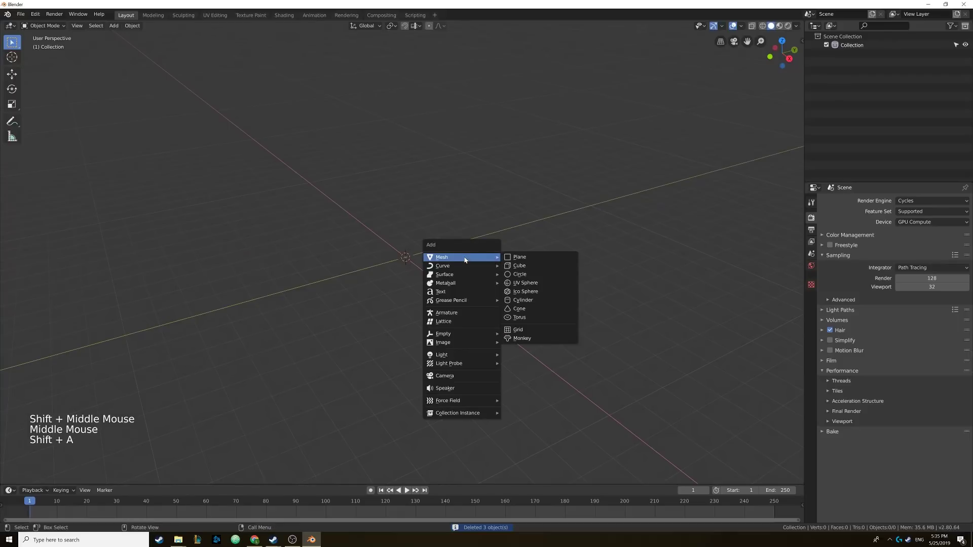
middle_click(444, 250)
scroll("up", 3)
middle_click(457, 272)
middle_click(453, 268)
scroll("down", 3)
Step: Scale the cube up in Edit Mode and return to Object Mode for its physics settings
key("Tab")
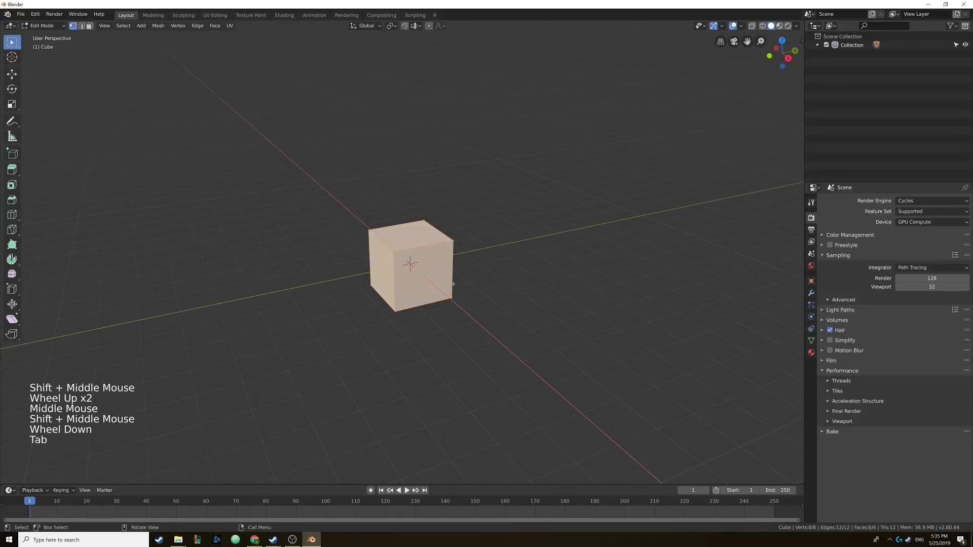
key("s")
key("Tab")
middle_click(546, 299)
scroll("down", 3)
Step: Enable Fluid physics on the large cube and choose its participation type as Domain
left_click(810, 319)
left_click(915, 224)
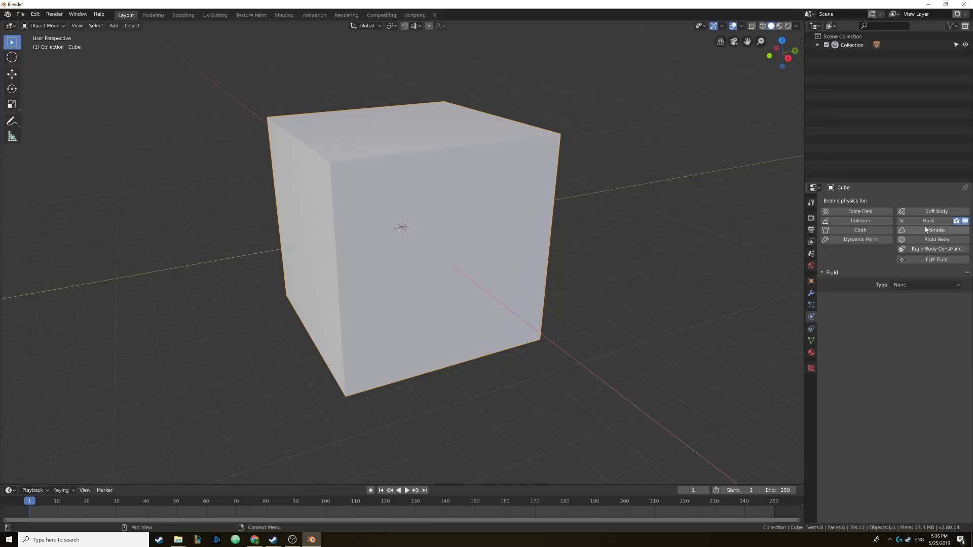
left_click(909, 288)
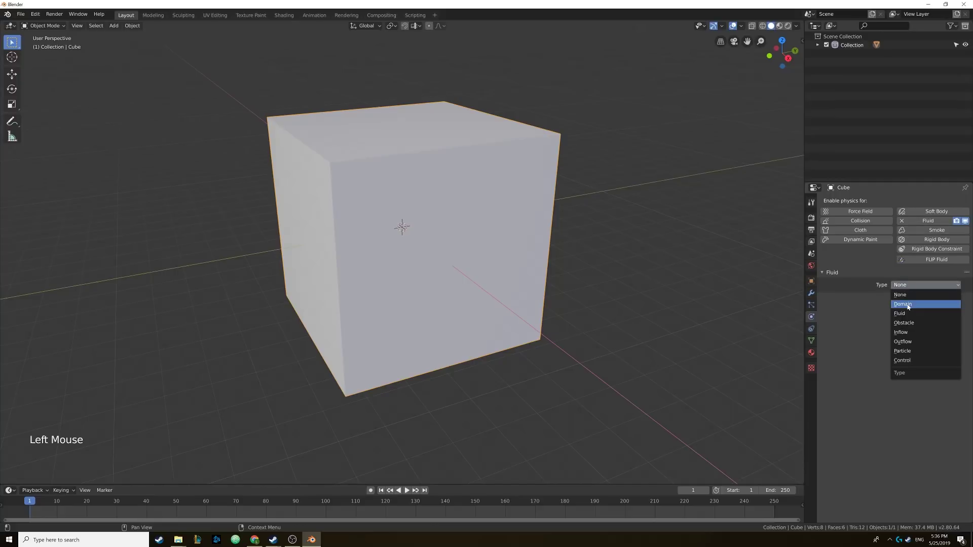
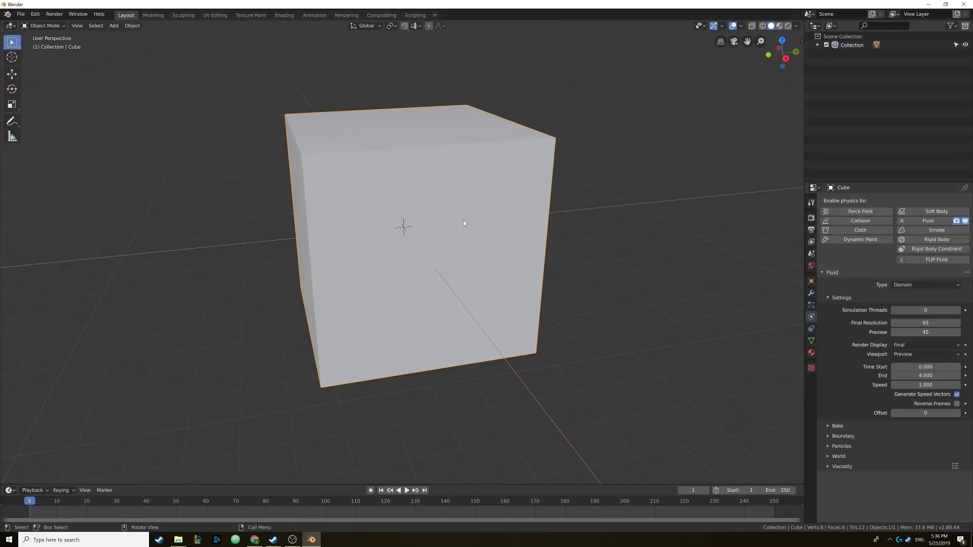
Step: In wireframe view, add a UV sphere near the domain's top and give it Fluid physics
key("z")
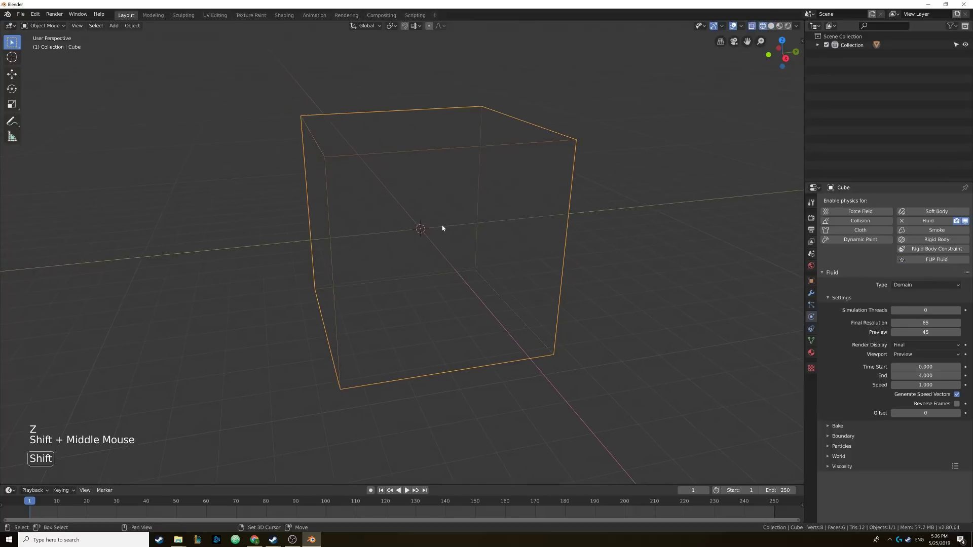
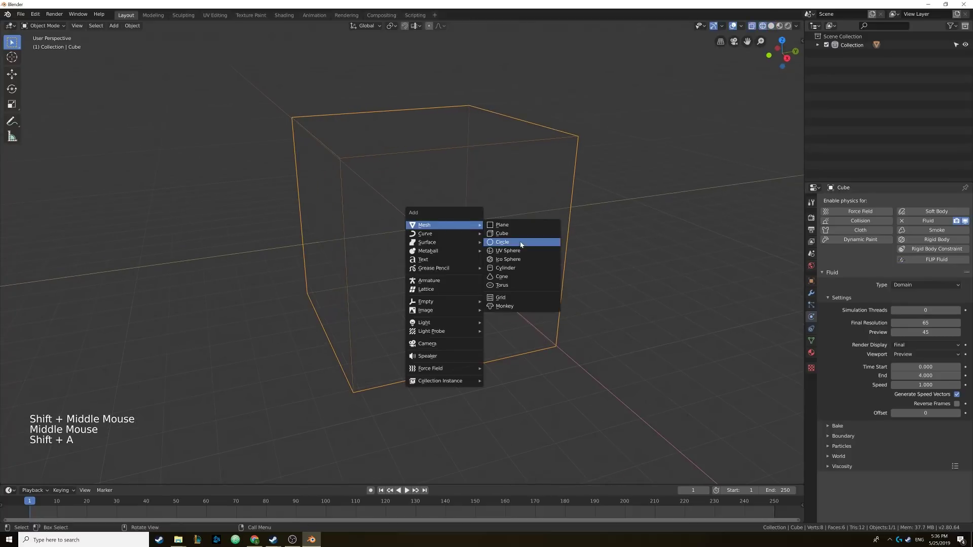
middle_click(461, 236)
middle_click(460, 235)
key("g")
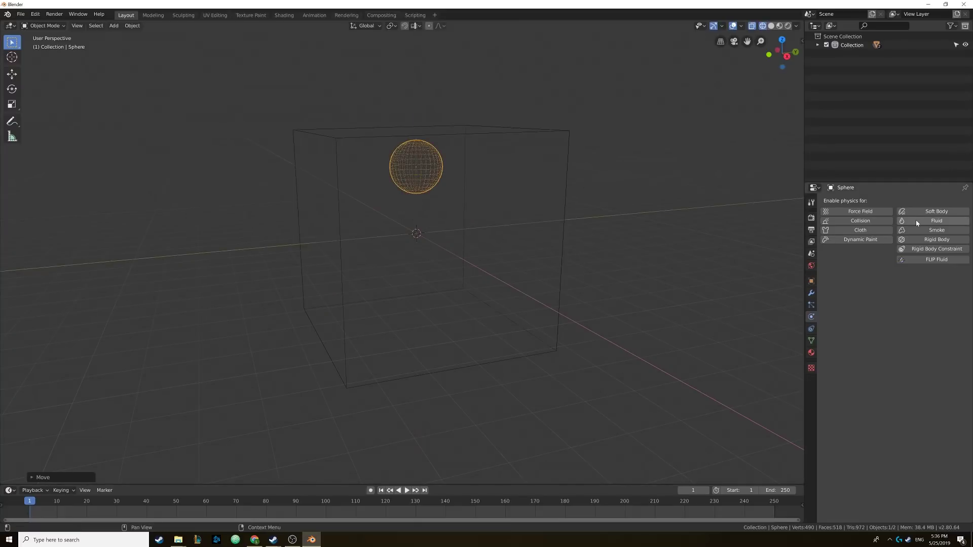
left_click(919, 222)
left_click(913, 290)
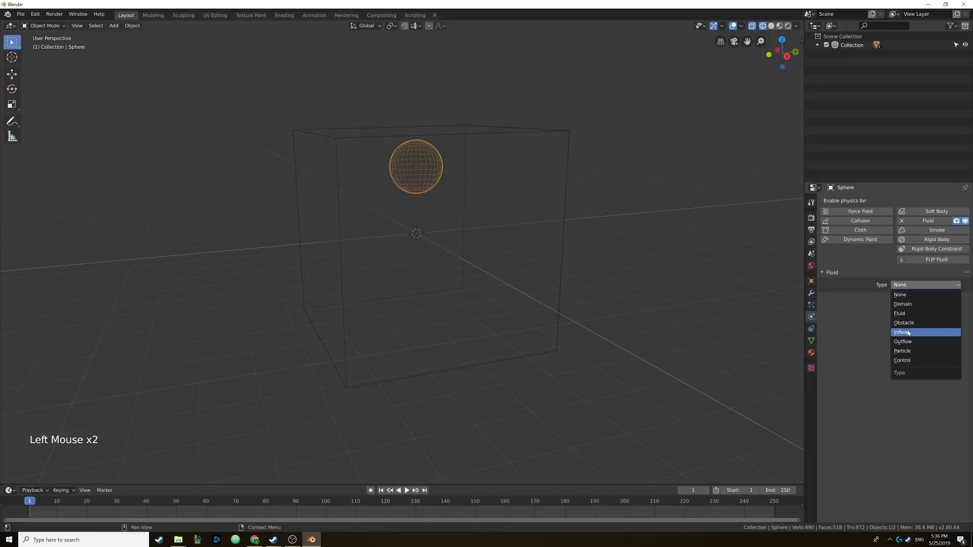
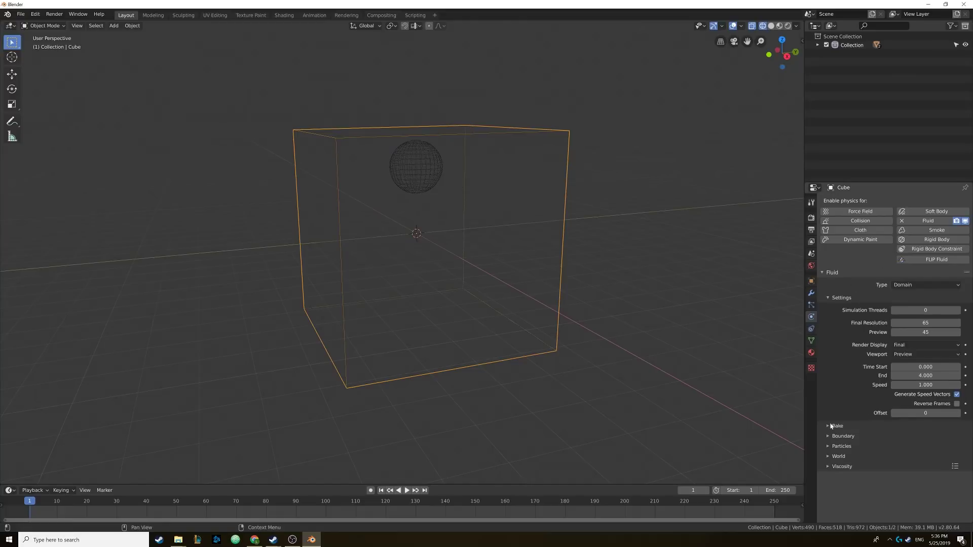
Step: Bake the fluid simulation from the domain's Bake panel
left_click(831, 432)
scroll("down", 3)
left_click(875, 464)
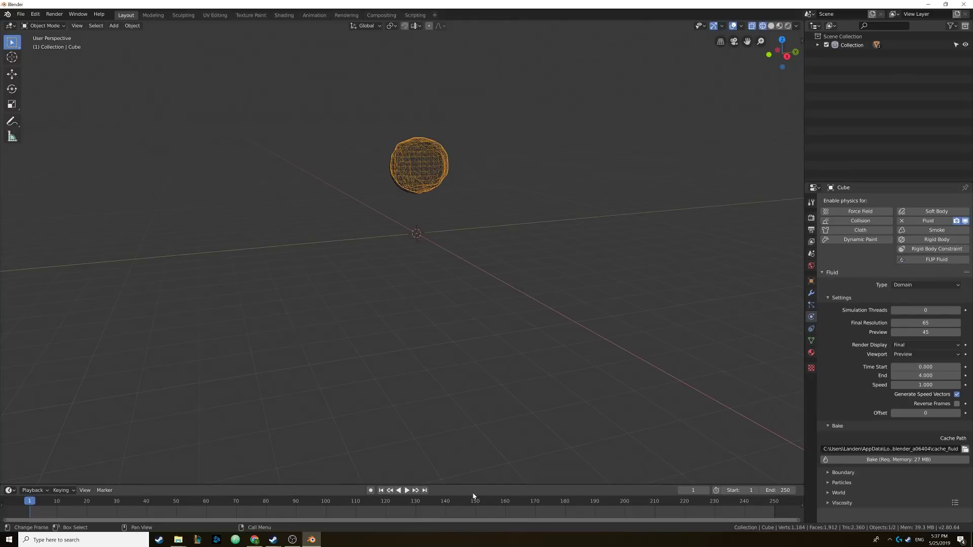
left_click(410, 491)
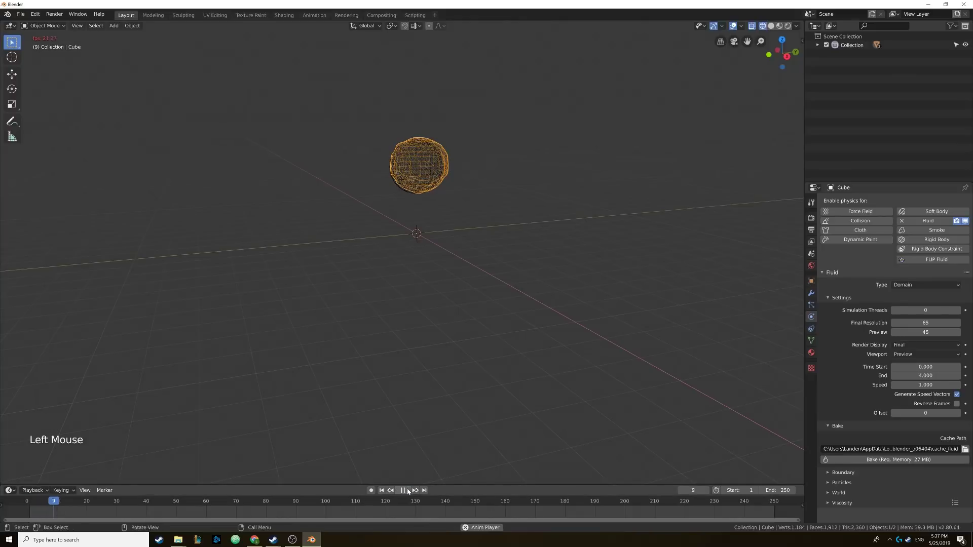
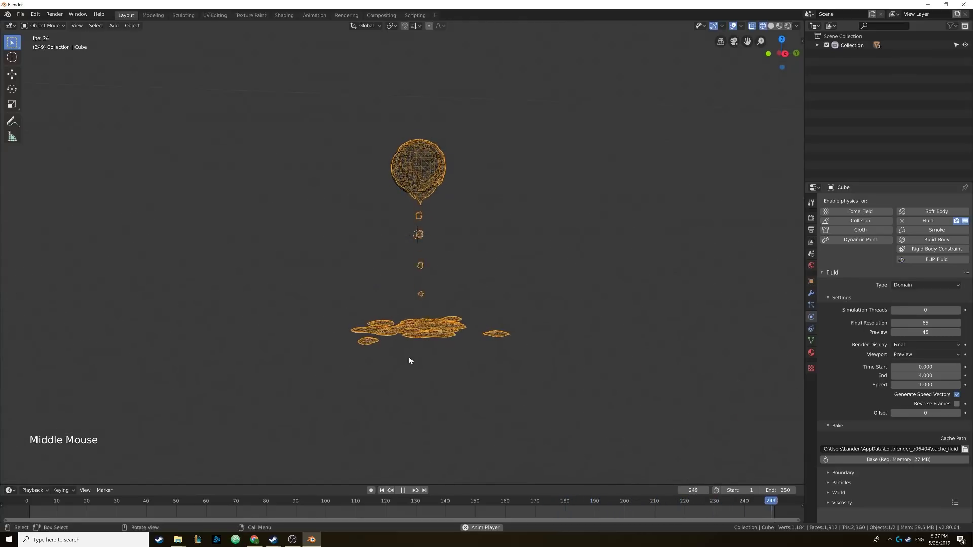
middle_click(411, 299)
middle_click(417, 313)
middle_click(413, 316)
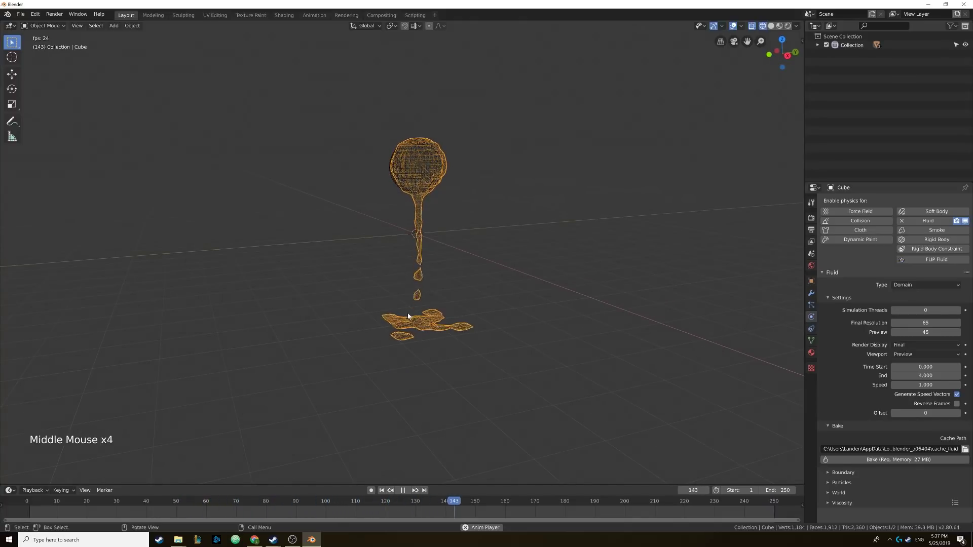
left_click(407, 491)
left_click(386, 490)
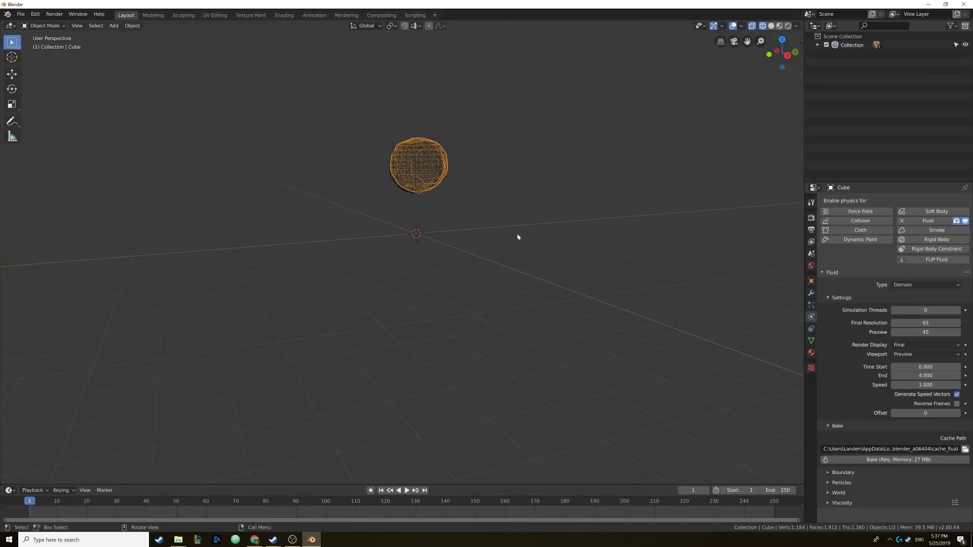
middle_click(447, 225)
Step: Delete the whole previous fluid setup from the scene
key("a")
key("x")
middle_click(449, 224)
middle_click(451, 230)
middle_click(450, 236)
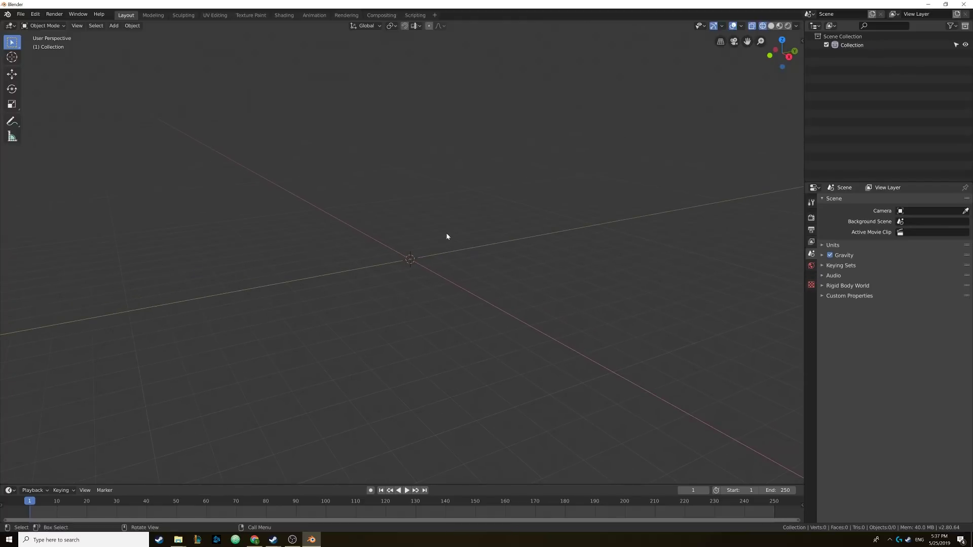
Step: Add a new cube and scale it up into a large domain box
key("shift+a")
key("Tab")
key("s")
key("Tab")
middle_click(484, 273)
Step: Add a UV sphere, move it near the cube's top and shrink it
key("shift+a")
key("g")
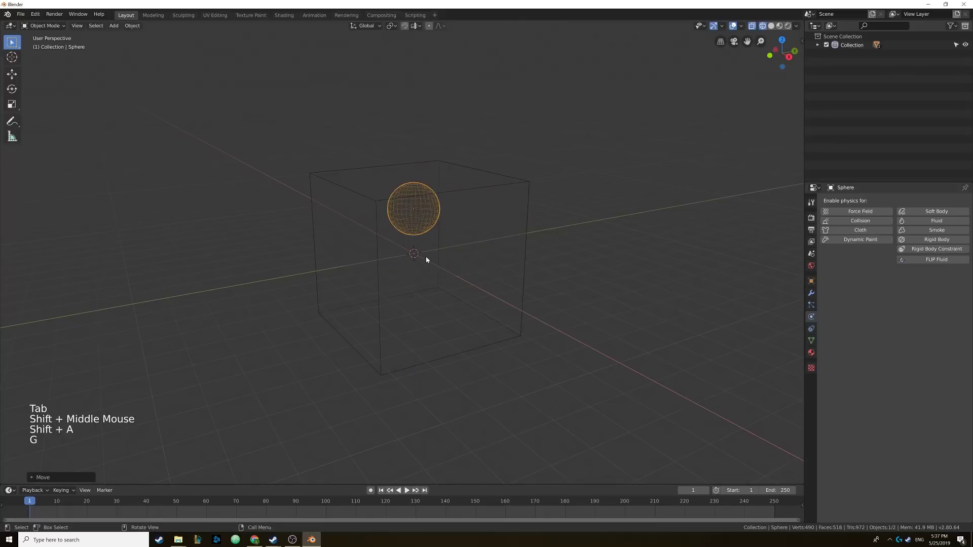
middle_click(466, 258)
middle_click(467, 259)
key("Tab")
key("s")
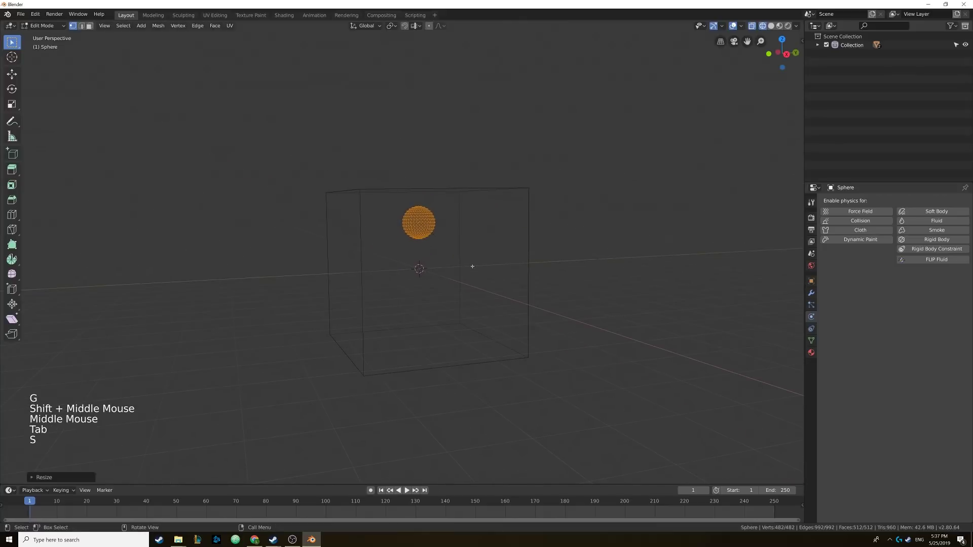
key("Tab")
key("g")
middle_click(446, 250)
middle_click(430, 244)
scroll("up", 3)
middle_click(443, 255)
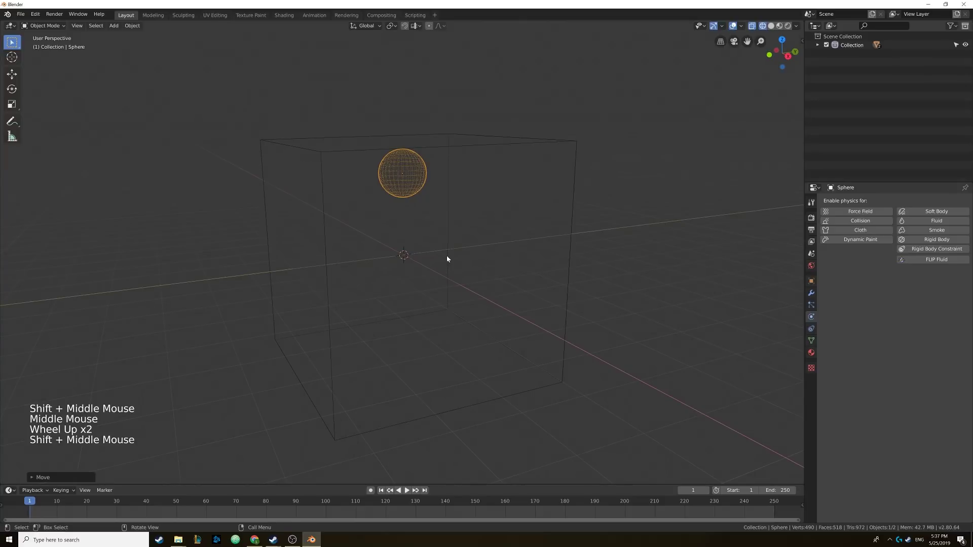
Step: Add a cylinder and rotate it 90 degrees about the X axis onto its side
key("shift+a")
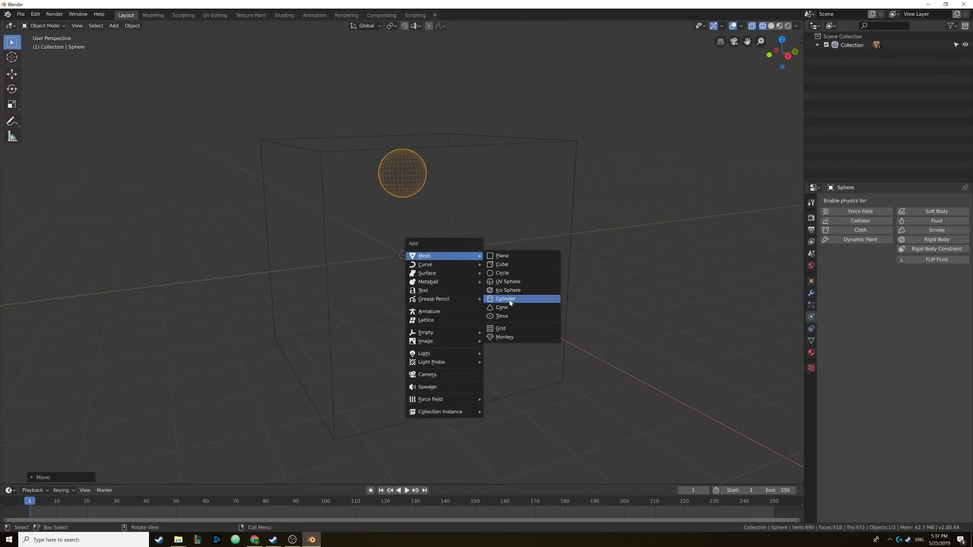
middle_click(423, 271)
scroll("up", 3)
middle_click(433, 271)
key("r")
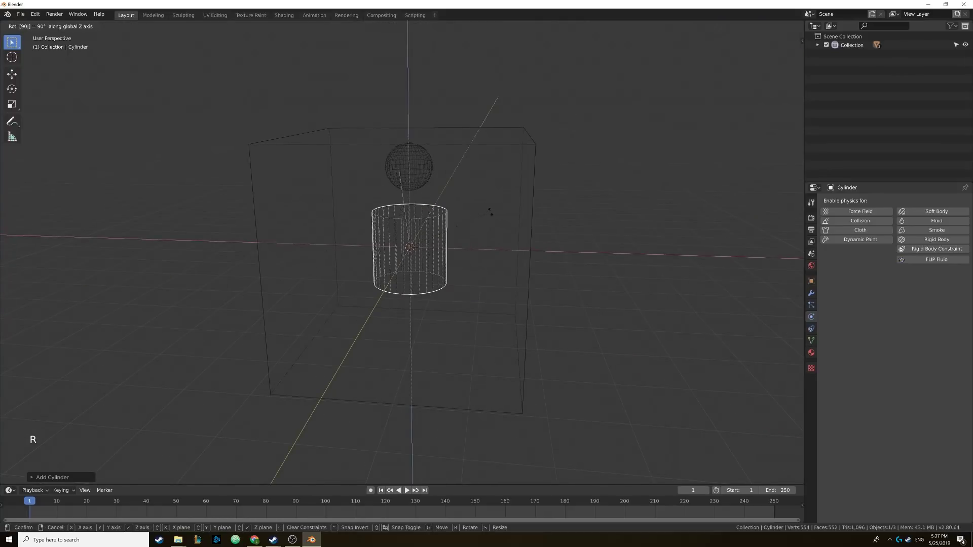
key("r")
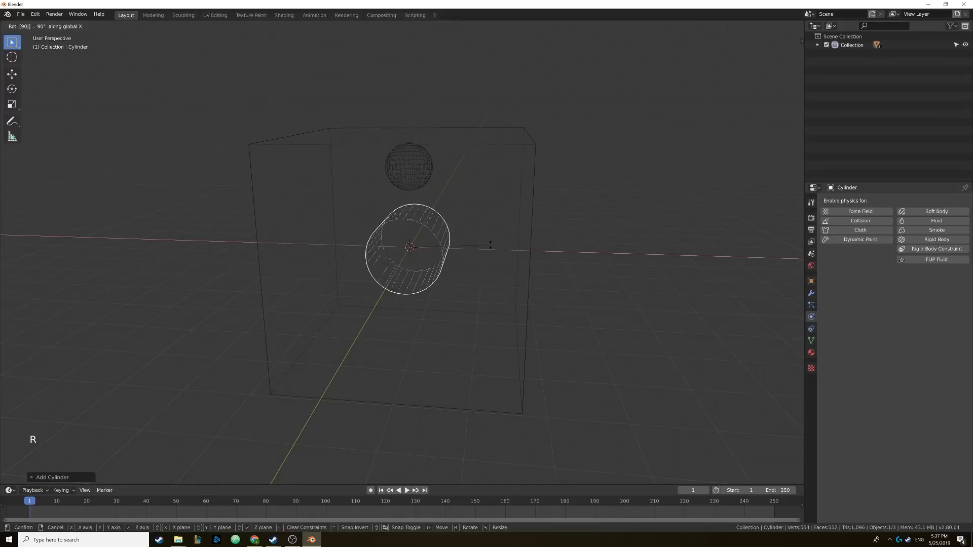
middle_click(486, 247)
middle_click(464, 240)
middle_click(464, 237)
scroll("up", 3)
Step: Move the cylinder down into the lower domain beneath the sphere
key("g")
middle_click(468, 295)
middle_click(474, 287)
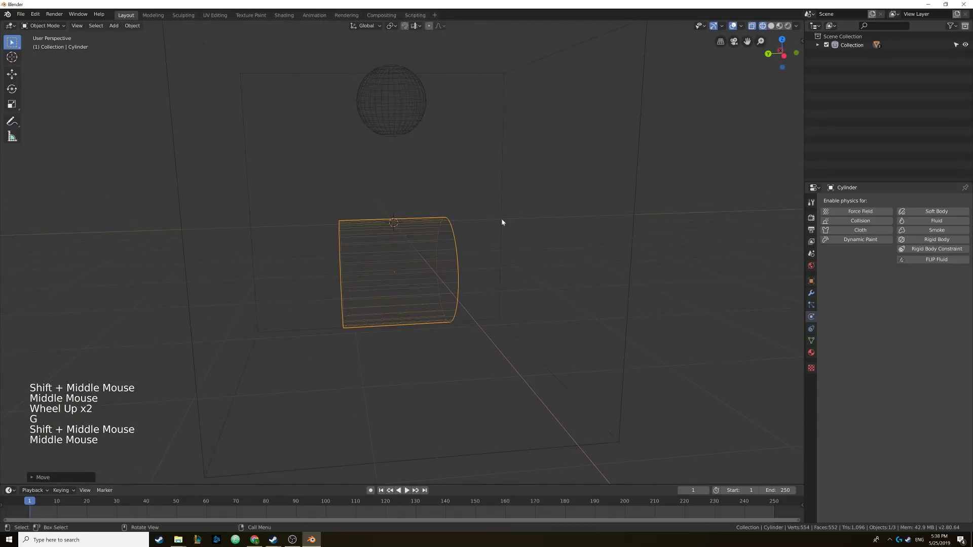
left_click(409, 114)
middle_click(445, 159)
middle_click(450, 159)
scroll("down", 3)
middle_click(471, 168)
key("z")
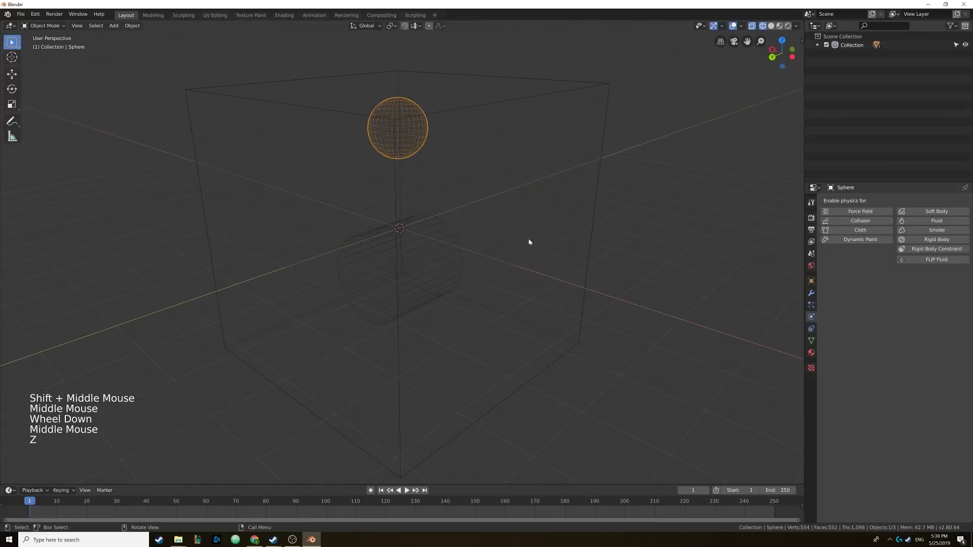
Step: Make the cylinder a fluid Obstacle with Volume Initialization Both, then select the domain cube
left_click(448, 225)
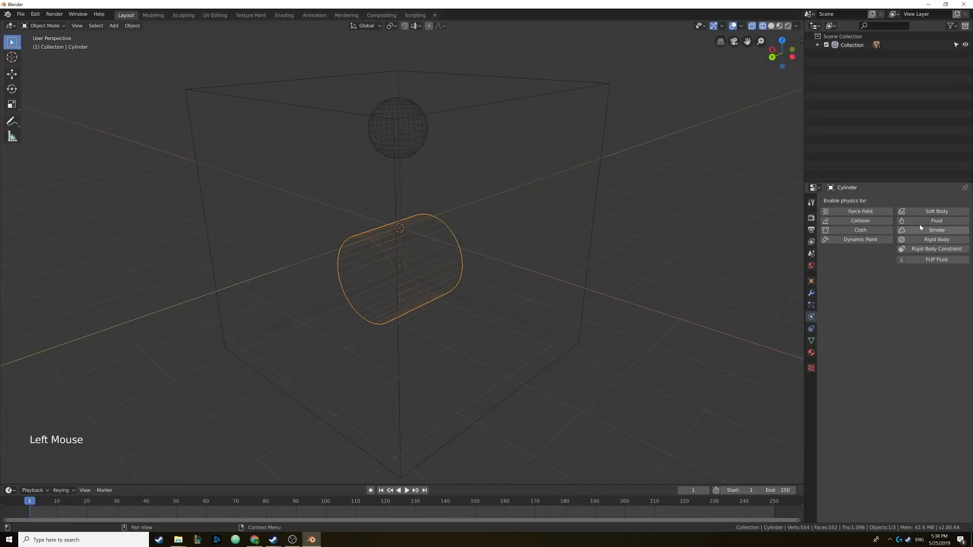
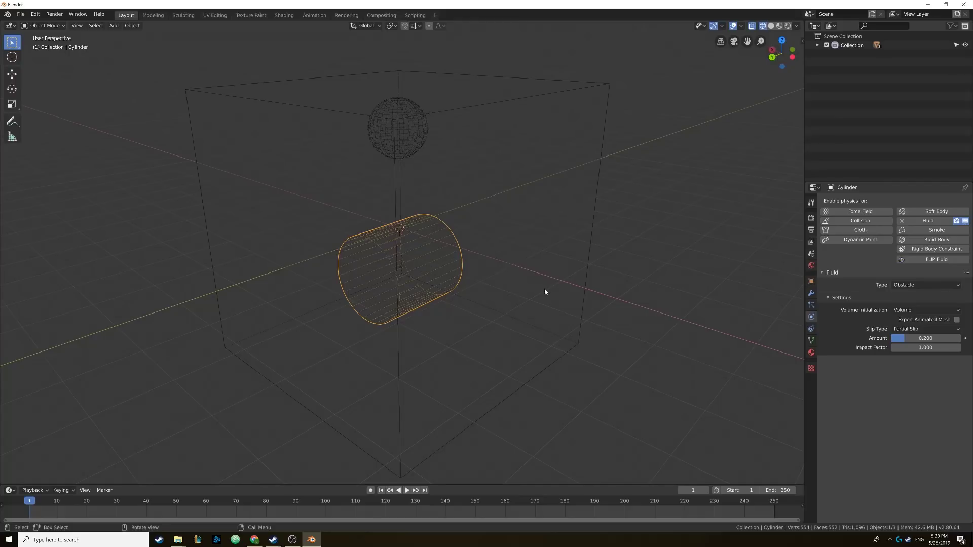
middle_click(492, 273)
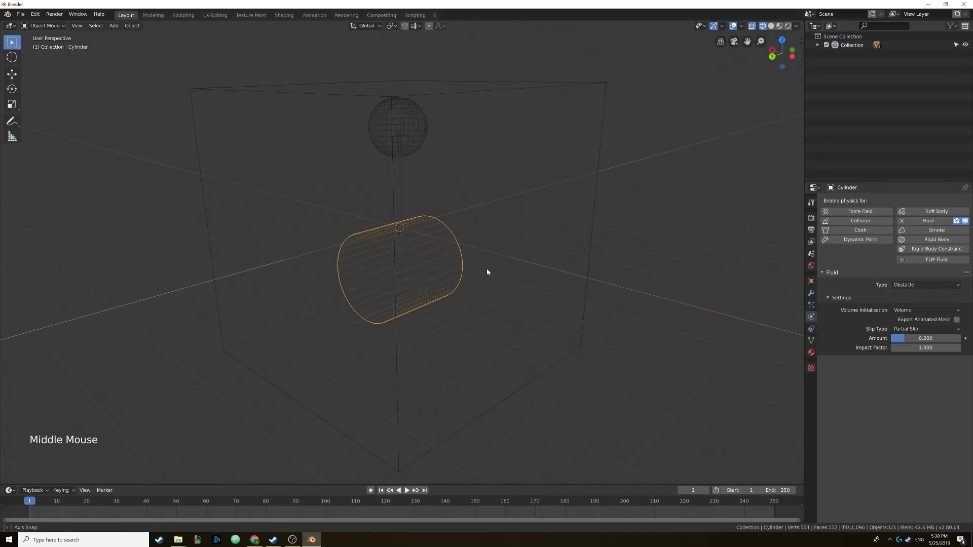
left_click(915, 315)
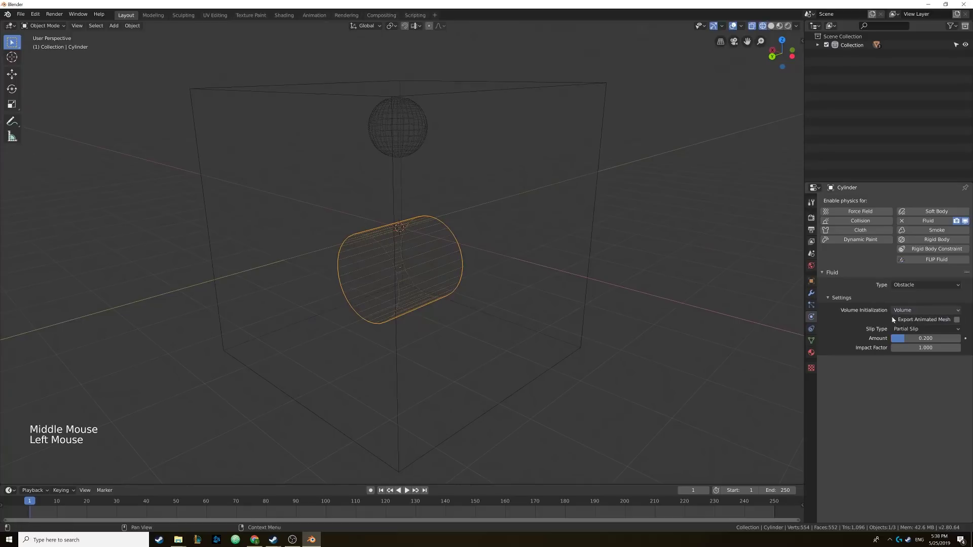
left_click(903, 311)
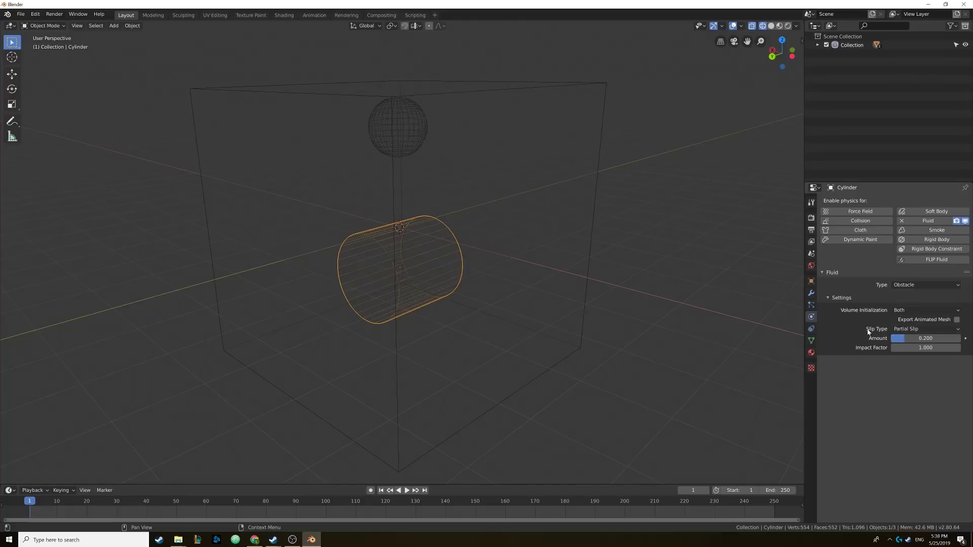
left_click(598, 190)
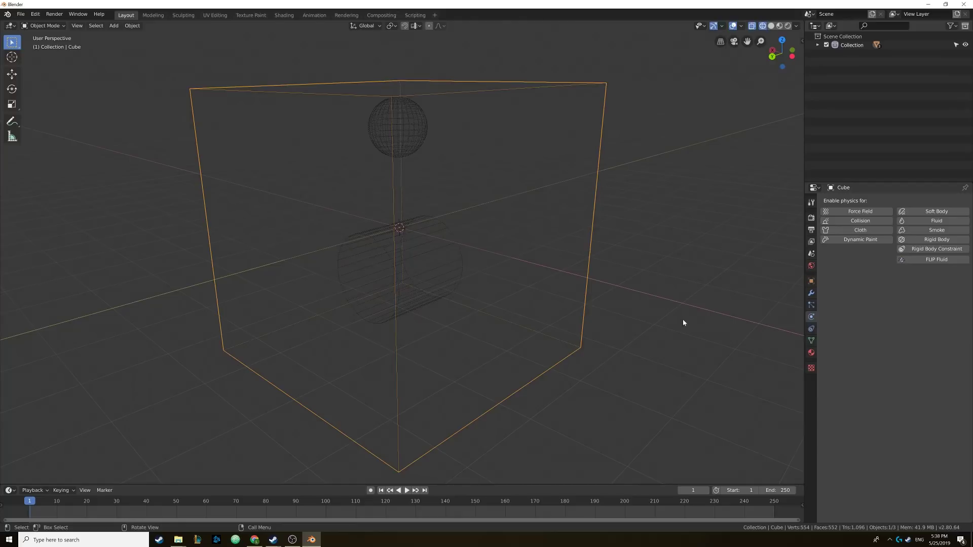
Step: Give the cube Fluid physics of type Domain and expand its Boundary settings
left_click(910, 225)
left_click(910, 289)
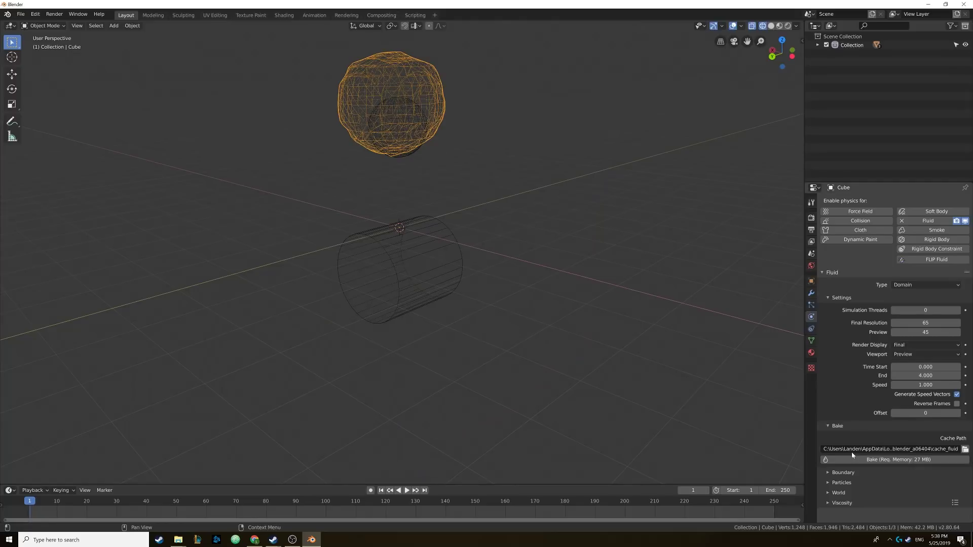
left_click(829, 477)
scroll("down", 3)
Step: Set the domain walls' slip behaviour, then select the sphere for physics
left_click(924, 447)
left_click(467, 270)
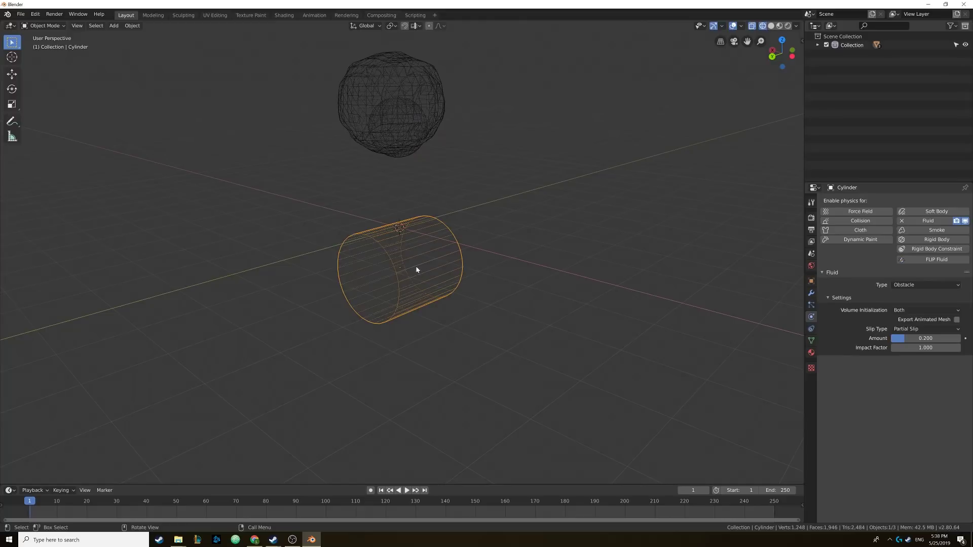
left_click(411, 110)
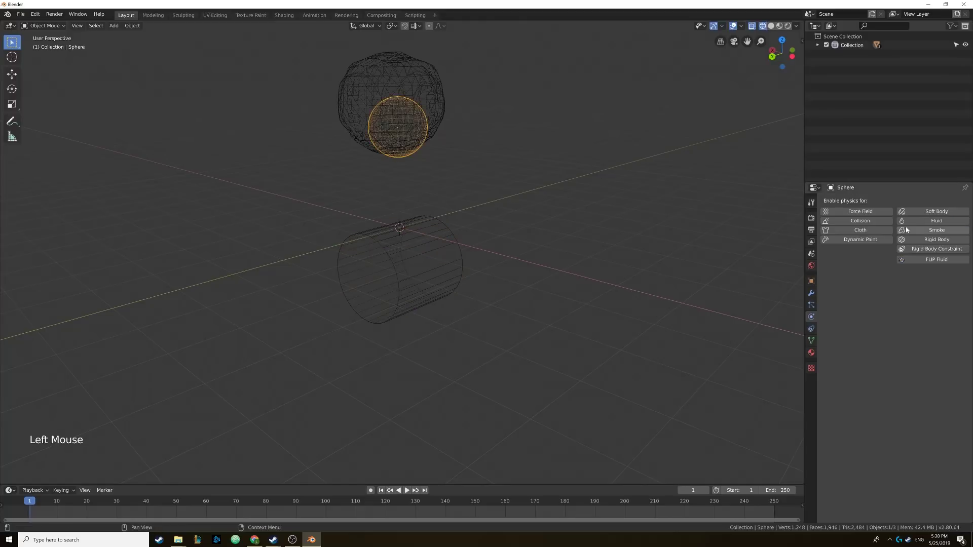
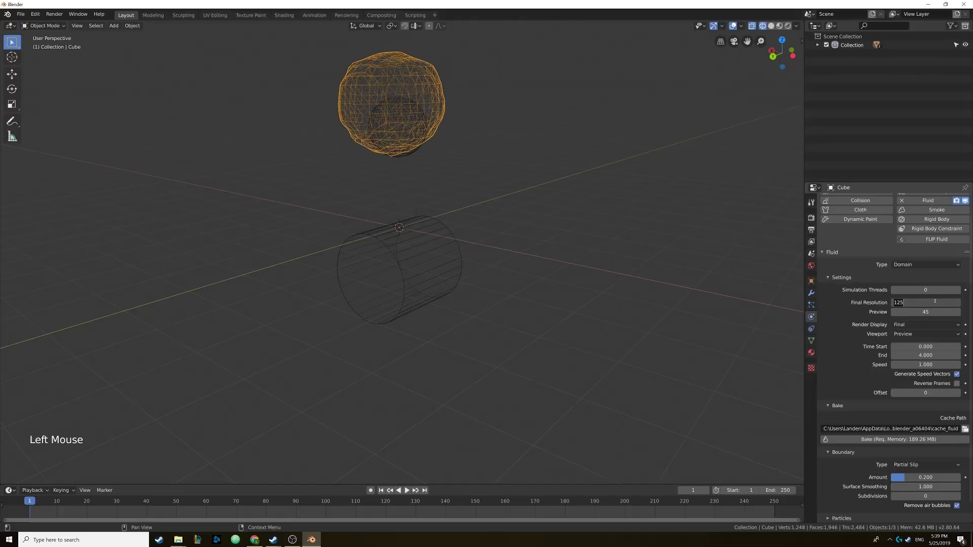
Step: Try Final Resolution 500, keep 125, and raise the domain's End time to 6.0
key("KP_0")
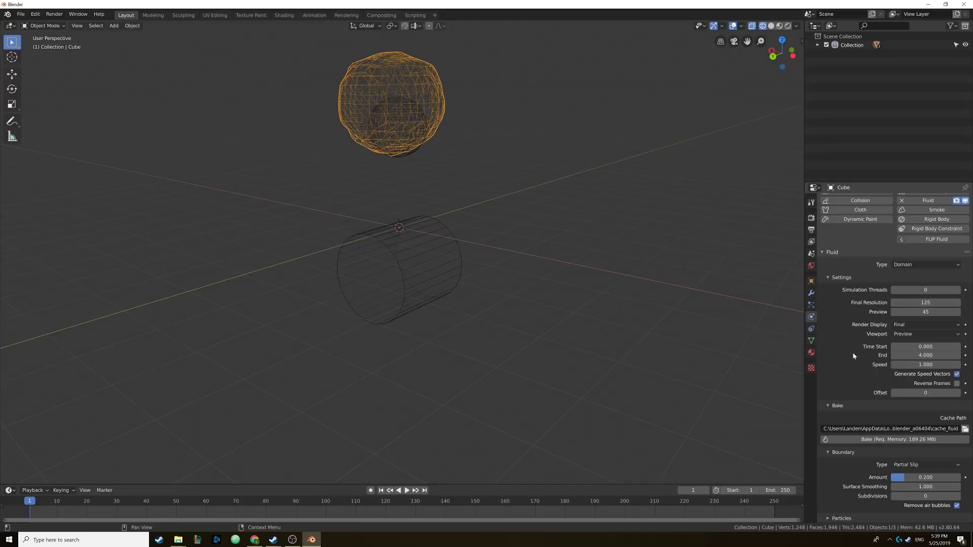
scroll("down", 3)
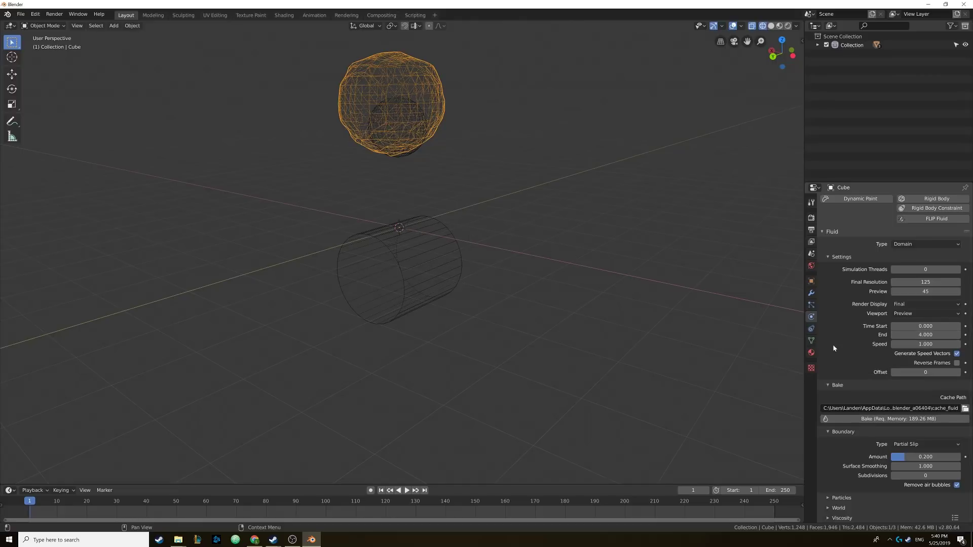
scroll("down", 3)
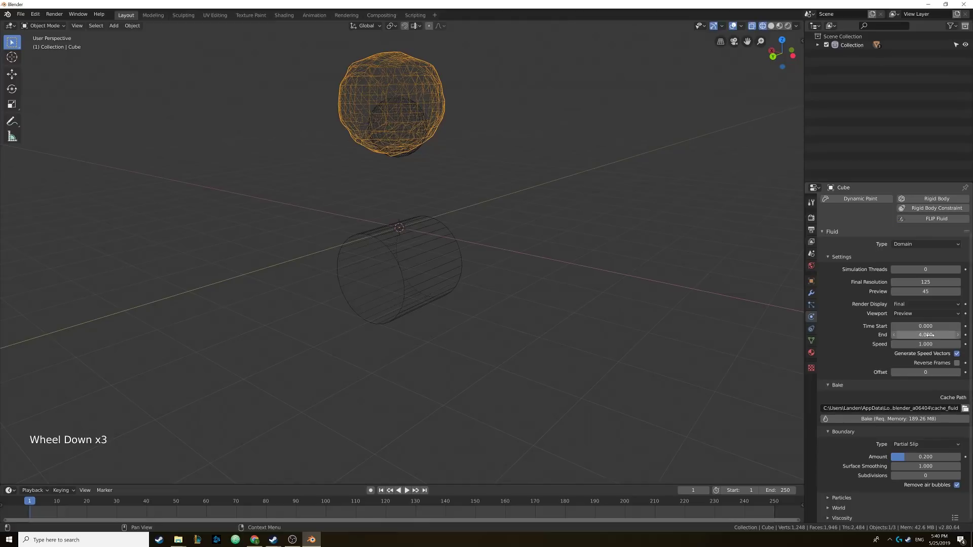
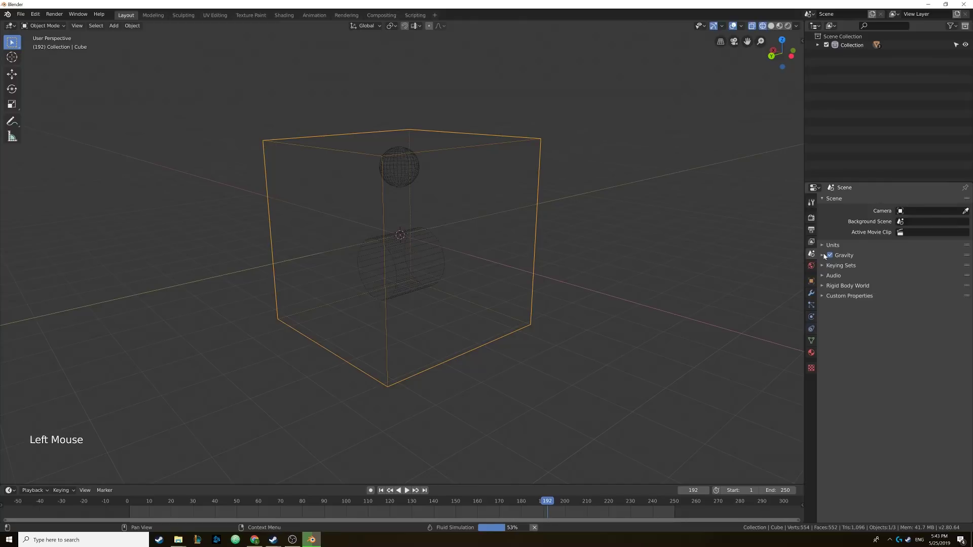
Step: Switch scene gravity off, then return to the domain's Physics settings and bring its World gravity (Z -9.81 m/s²) into view
left_click(824, 258)
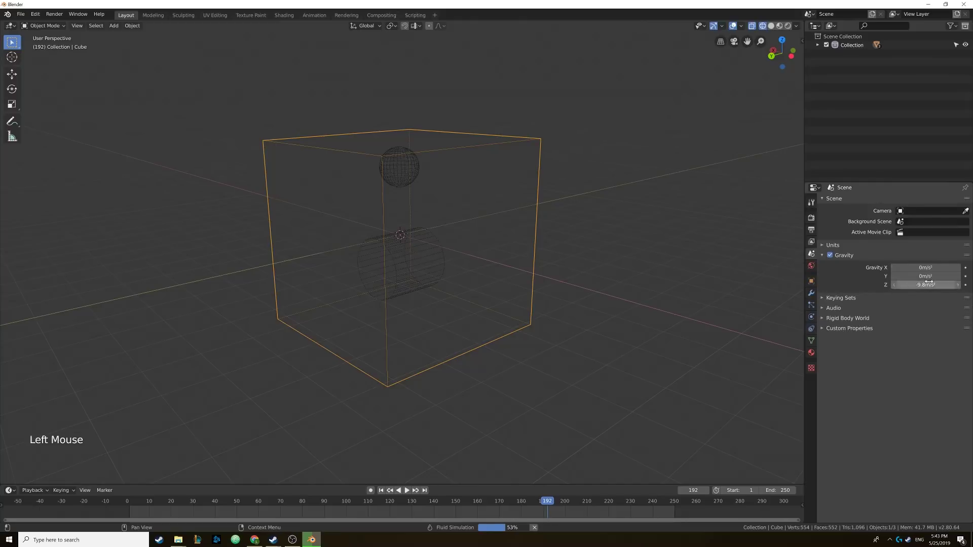
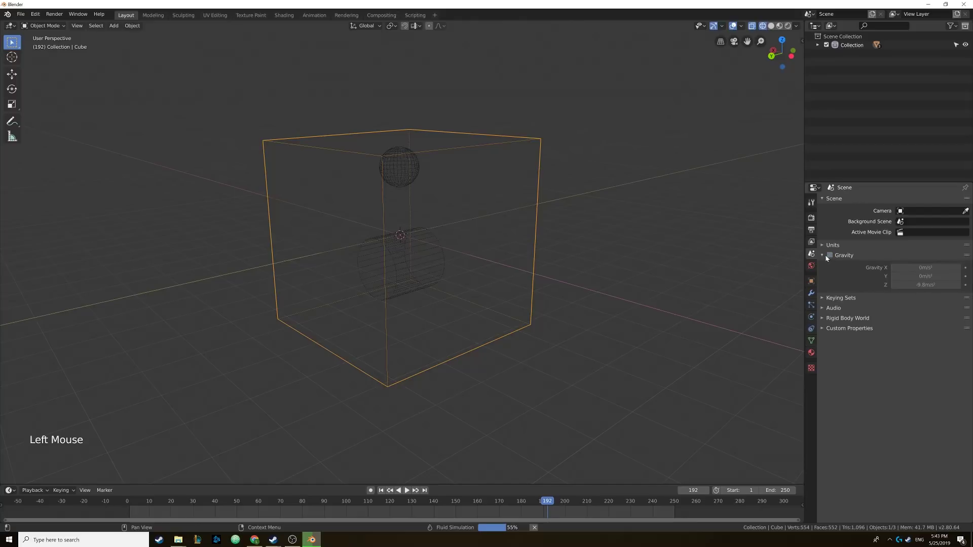
left_click(823, 259)
left_click(824, 260)
left_click(825, 258)
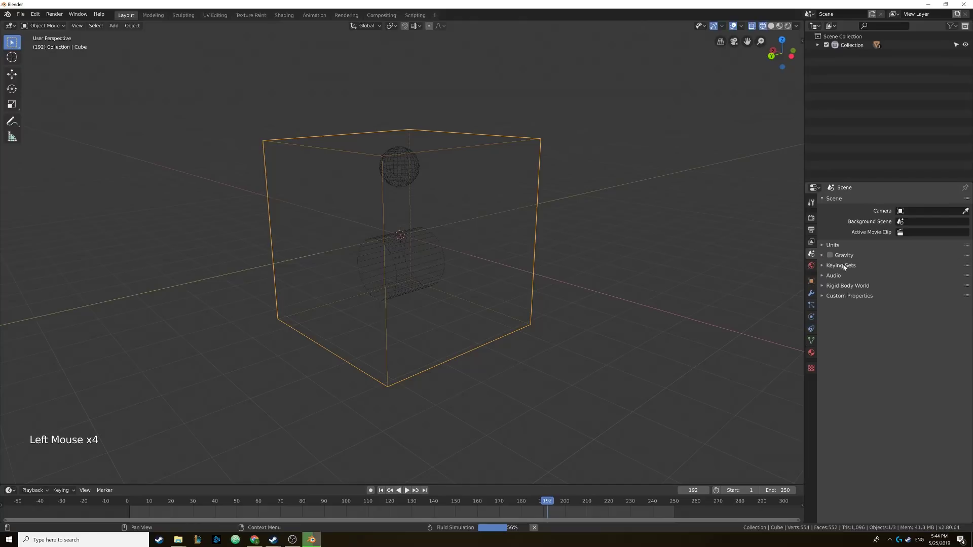
left_click(812, 316)
scroll("down", 3)
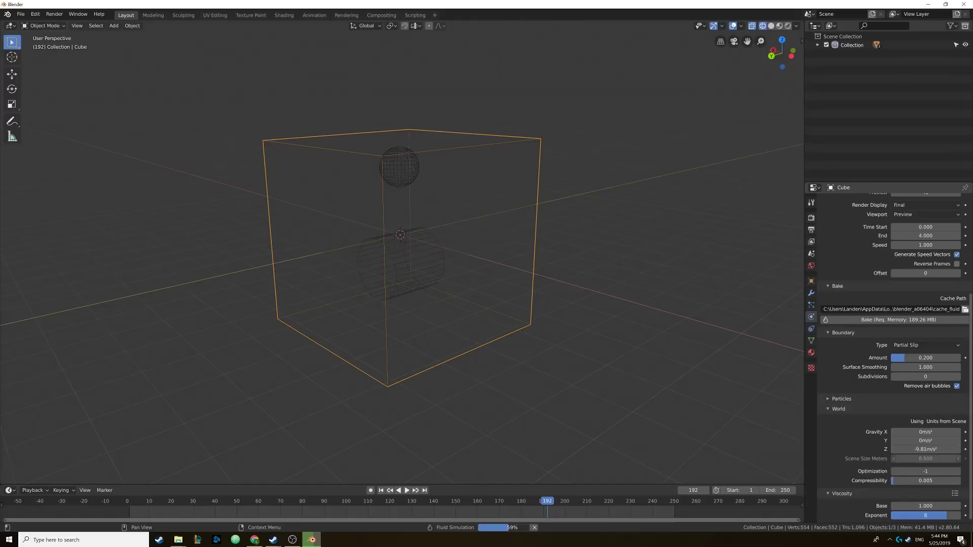
Step: Orbit slightly around the domain cube while the bake creeps toward 60%
scroll("down", 3)
middle_click(478, 324)
scroll("down", 3)
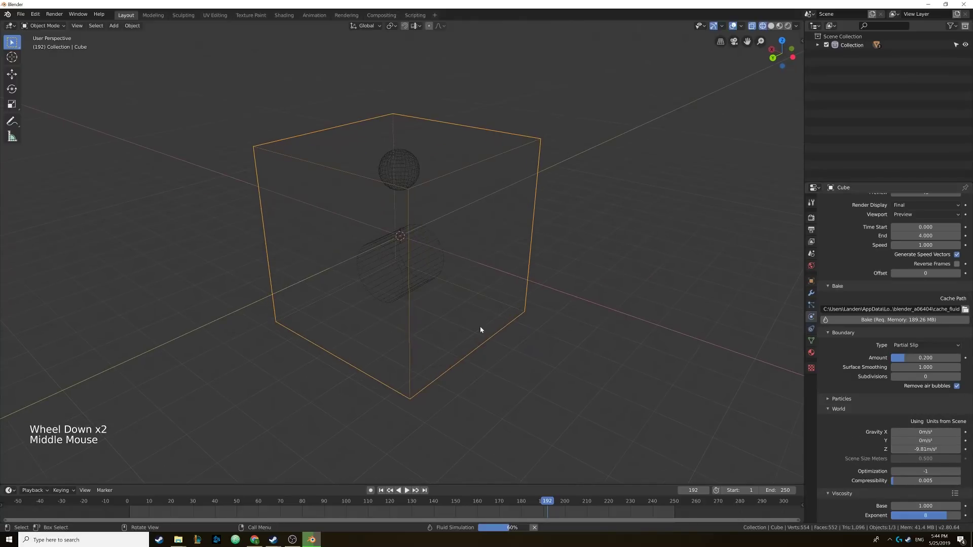
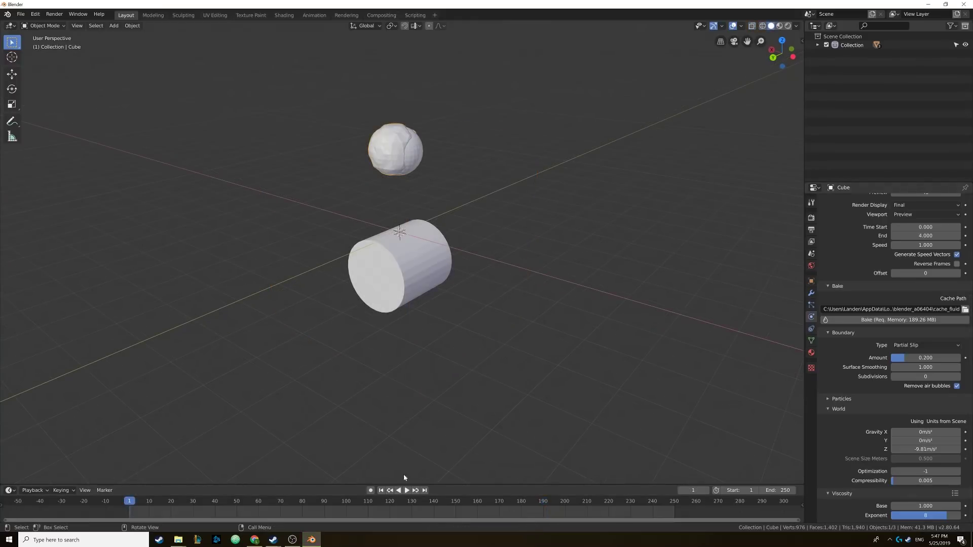
Step: Play the baked preview liquid falling and splashing onto the cylinder
left_click(409, 494)
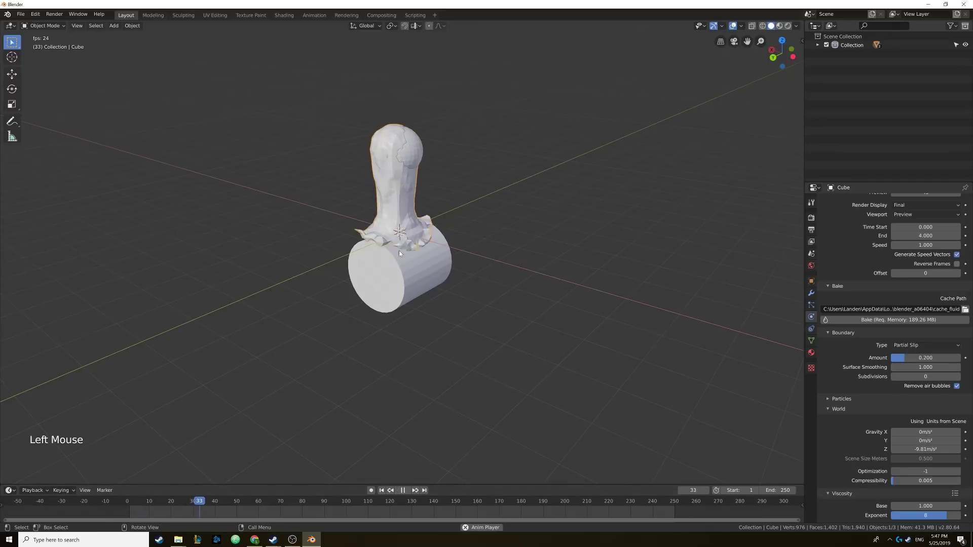
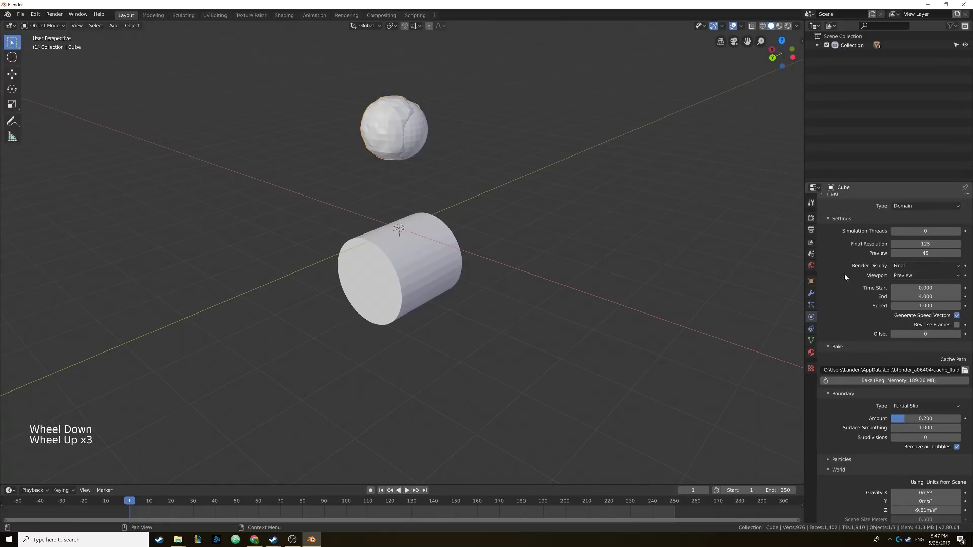
Step: Show the Final-resolution liquid, play it, and pause at frame 161 with the splash spread across the floor
left_click(913, 279)
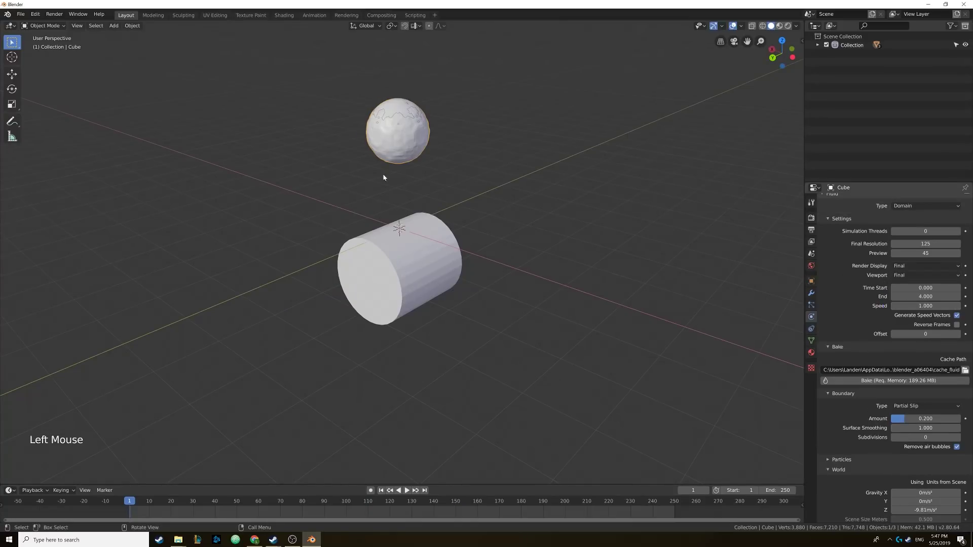
left_click(410, 491)
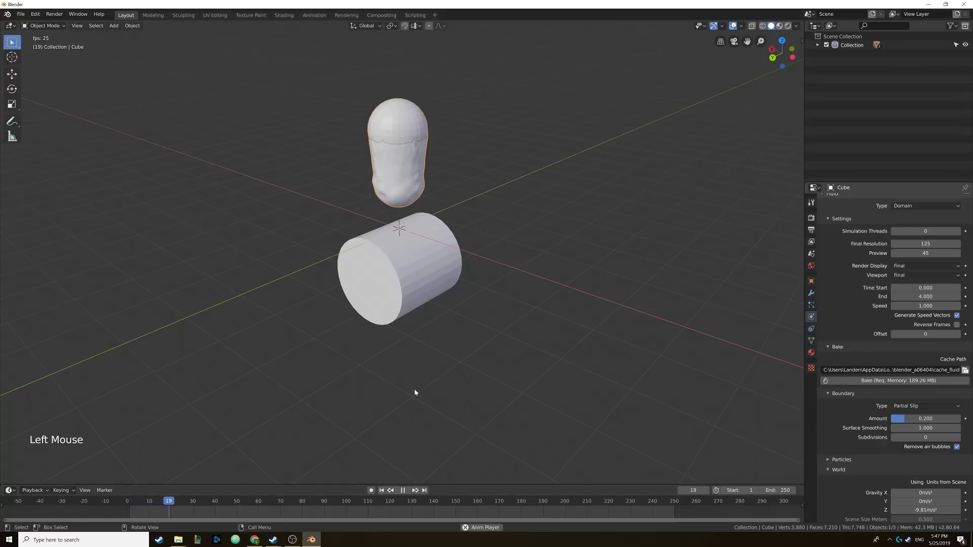
middle_click(406, 295)
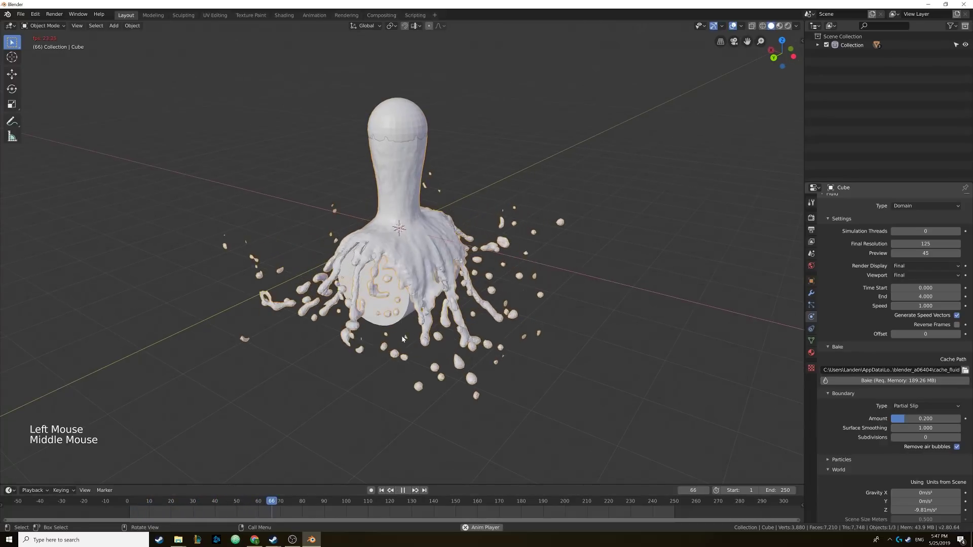
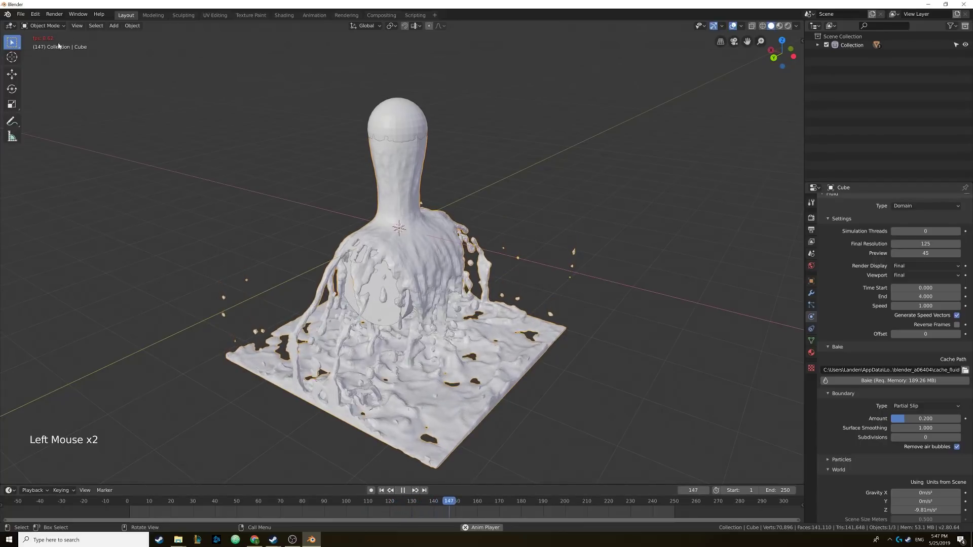
left_click(406, 494)
middle_click(512, 283)
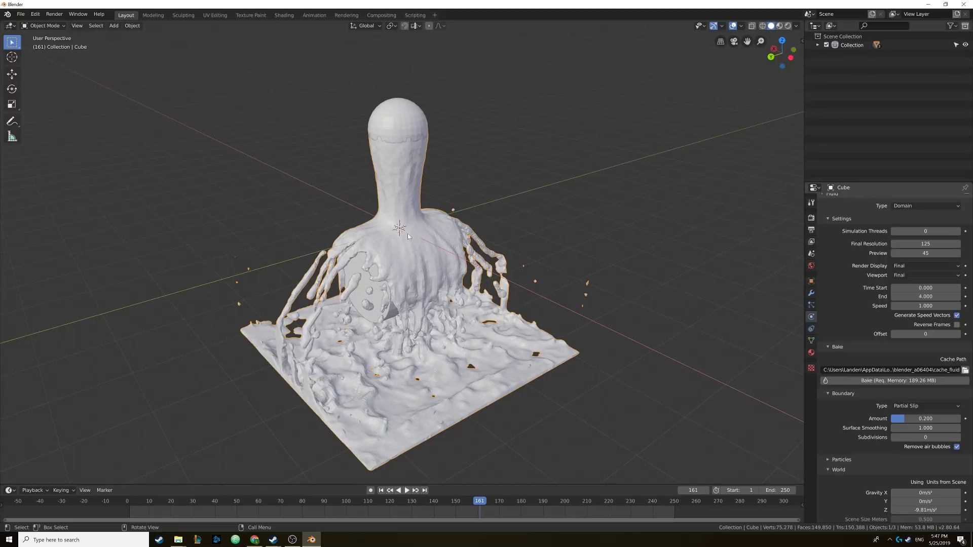
Step: Apply Shade Smooth to the splashed liquid mesh from the Object menu
left_click(131, 27)
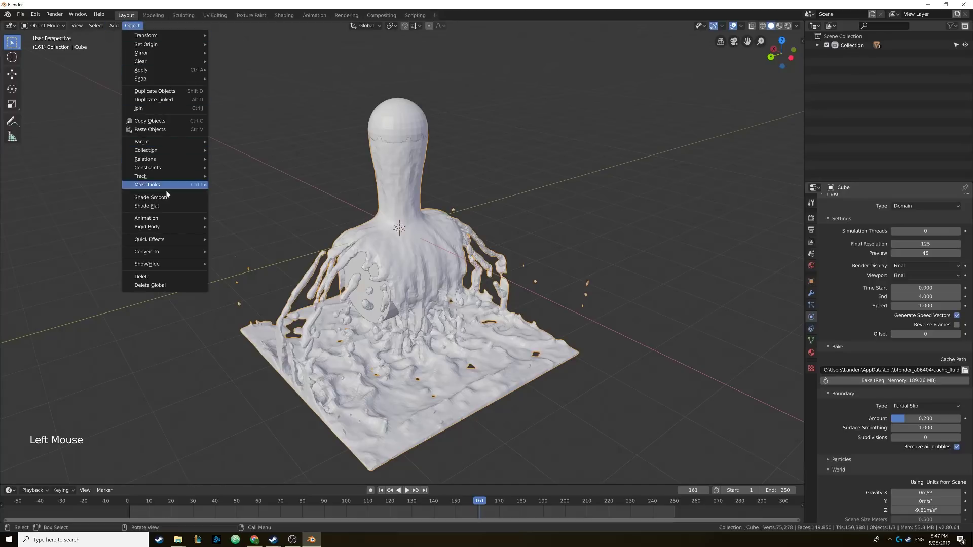
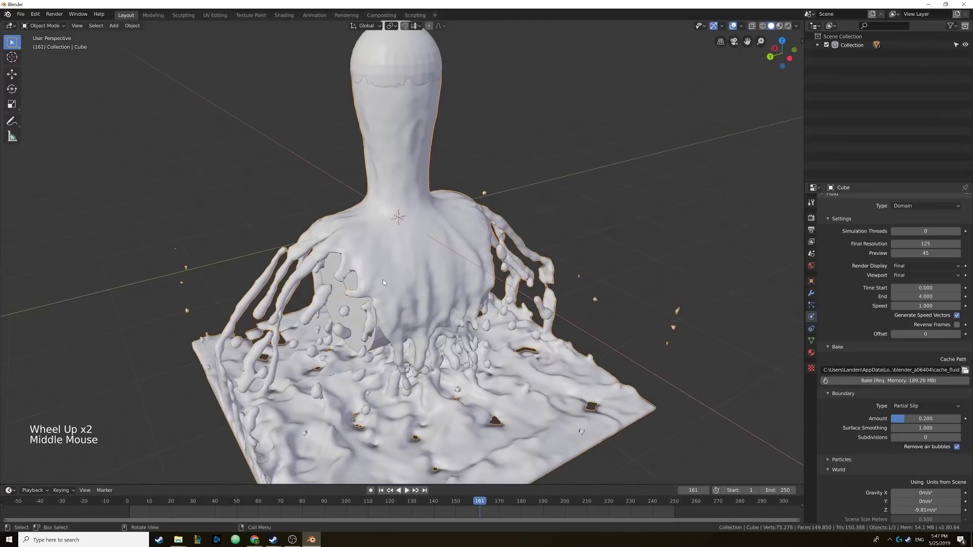
scroll("down", 3)
scroll("up", 3)
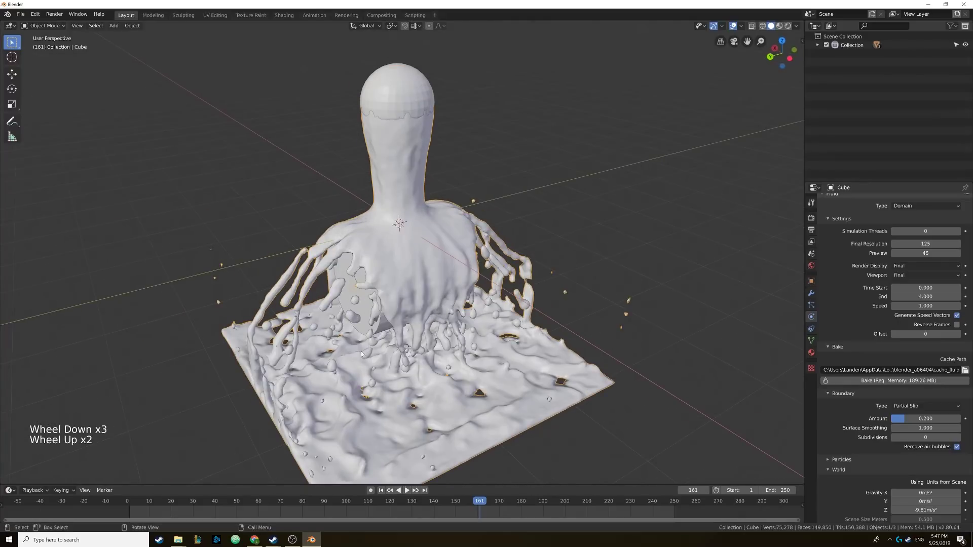
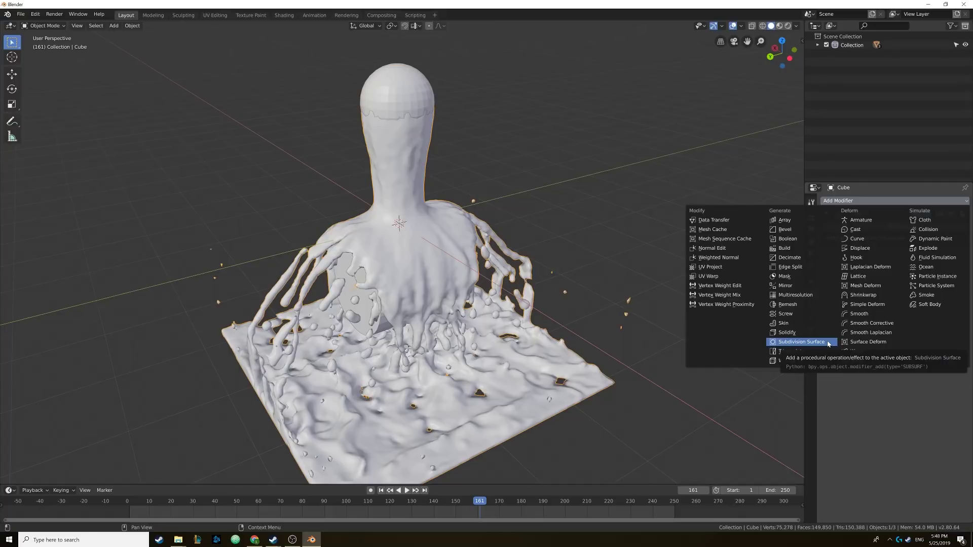
Step: Close the Add Modifier list without adding one and return to the domain's fluid settings (final 125, preview 45)
left_click(866, 394)
scroll("down", 3)
scroll("up", 3)
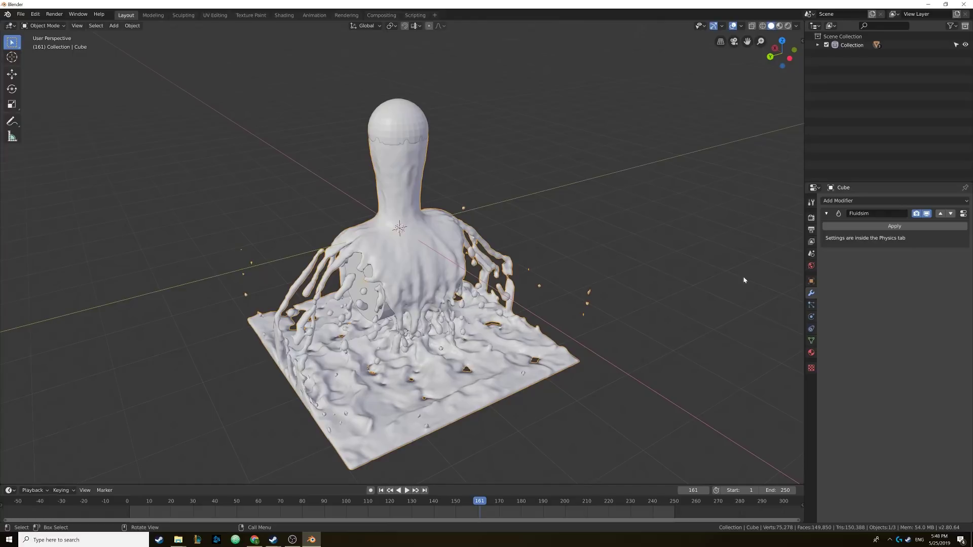
left_click(813, 319)
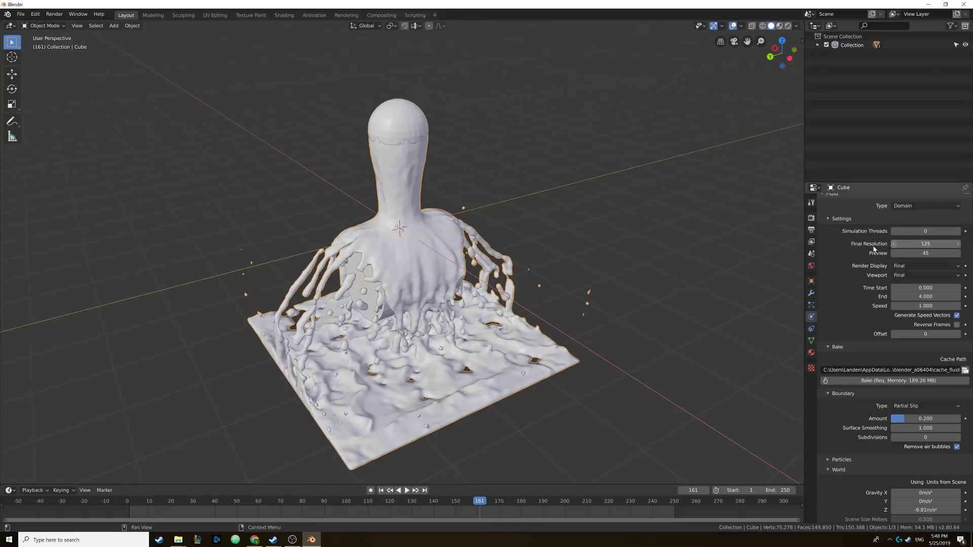
Step: Orbit the smoothed splash from several angles, ending on the cylinder side head-on
scroll("down", 3)
scroll("up", 3)
middle_click(428, 278)
middle_click(399, 283)
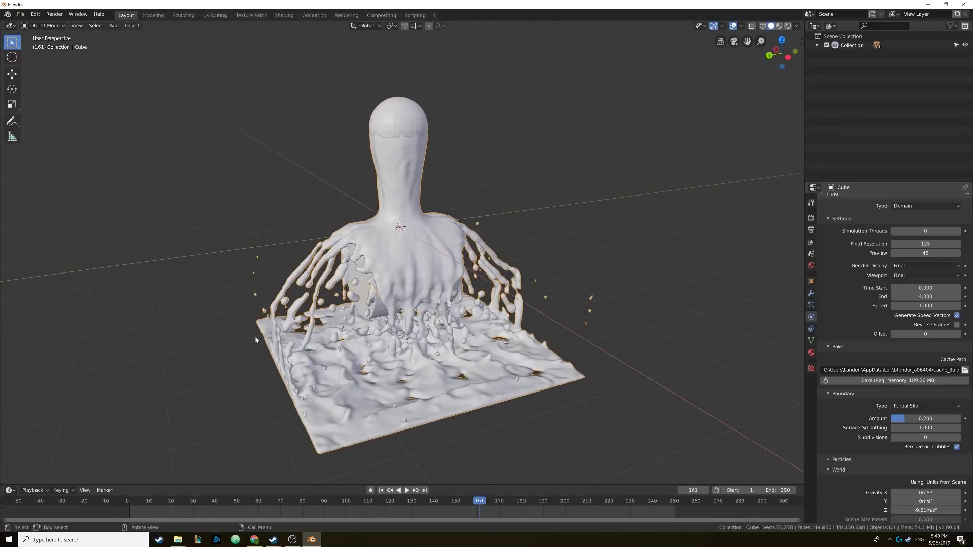
middle_click(328, 282)
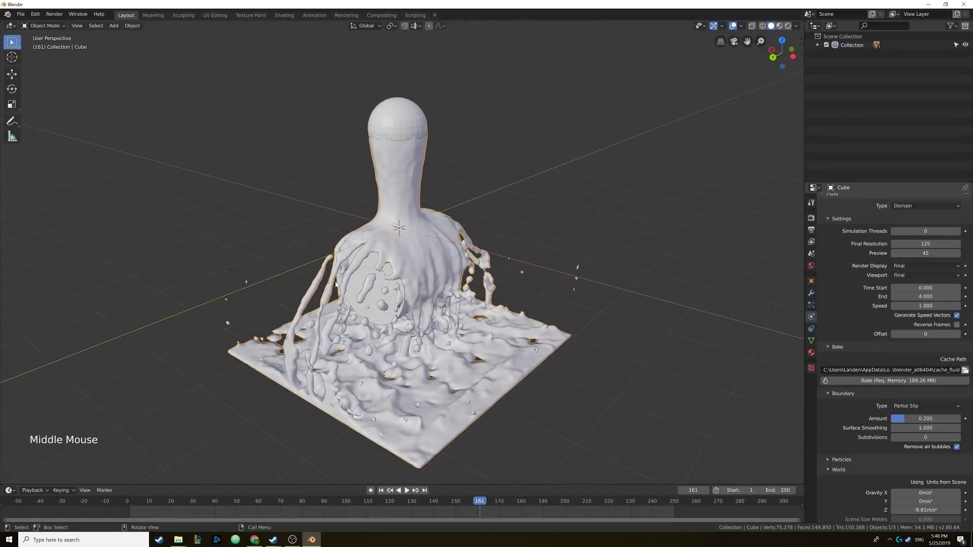
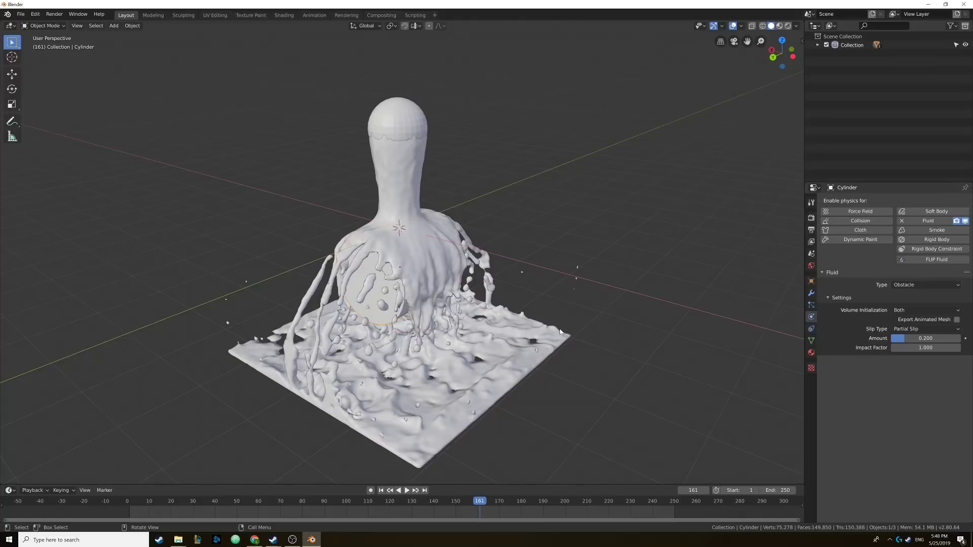
Step: Try Free Slip on the cylinder obstacle, then set it back to Partial Slip at amount 0.200
left_click(917, 330)
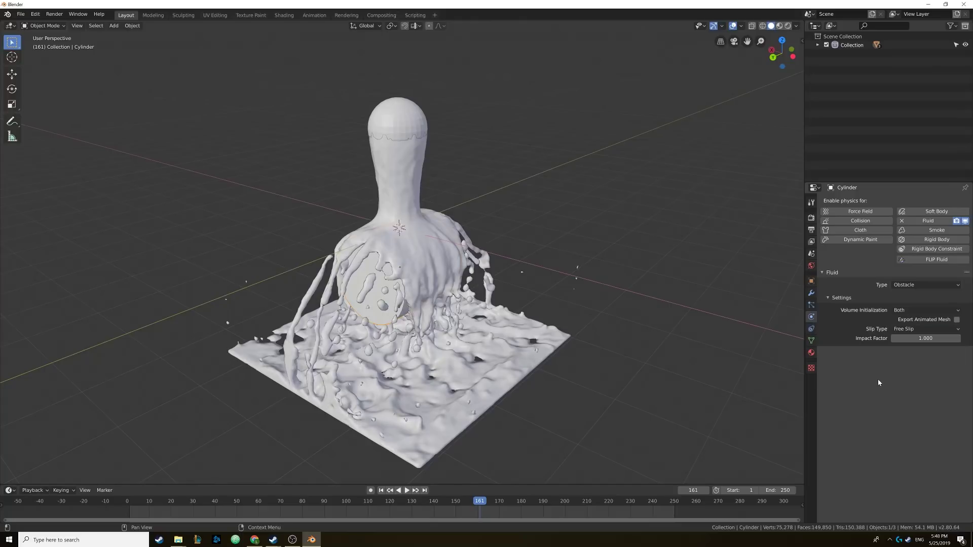
left_click(913, 329)
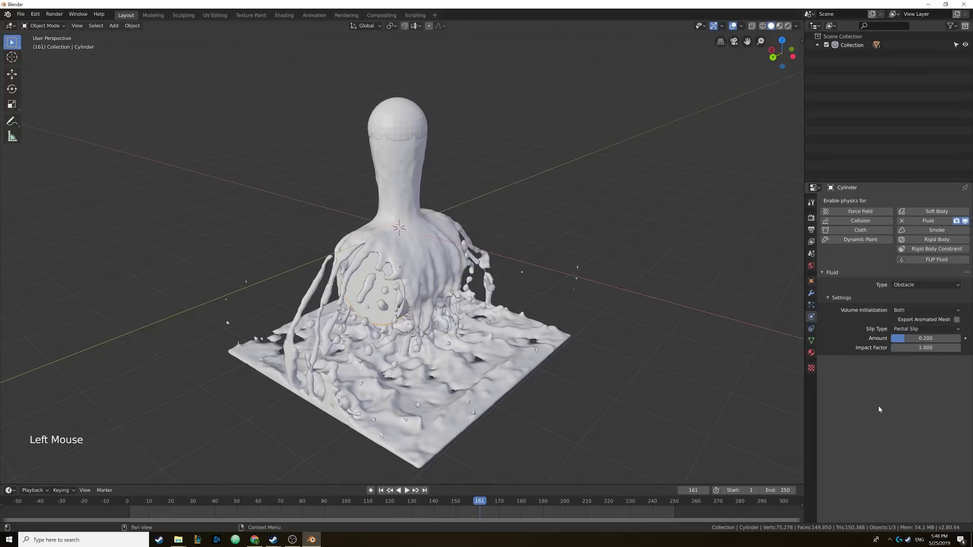